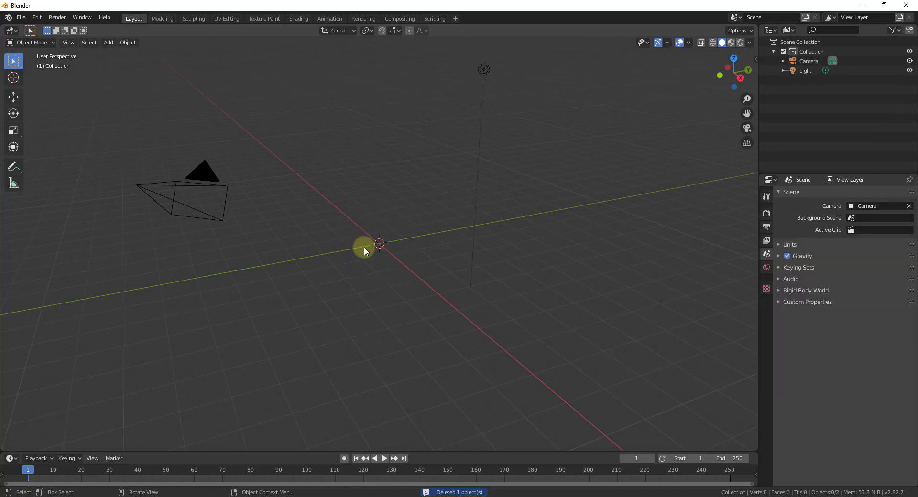
Delete the default cube and bring up the add-mesh list to insert a cylinder
key("shift+a")
left_click(401, 283)
key("shift+a")
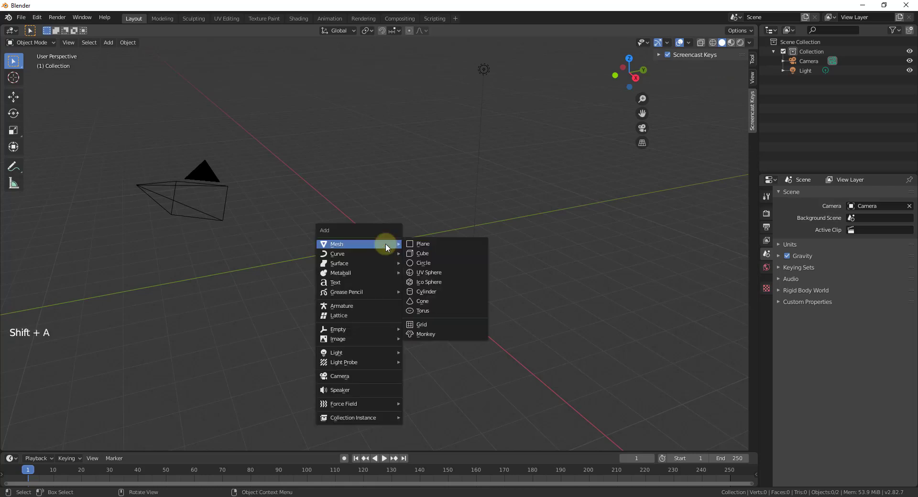
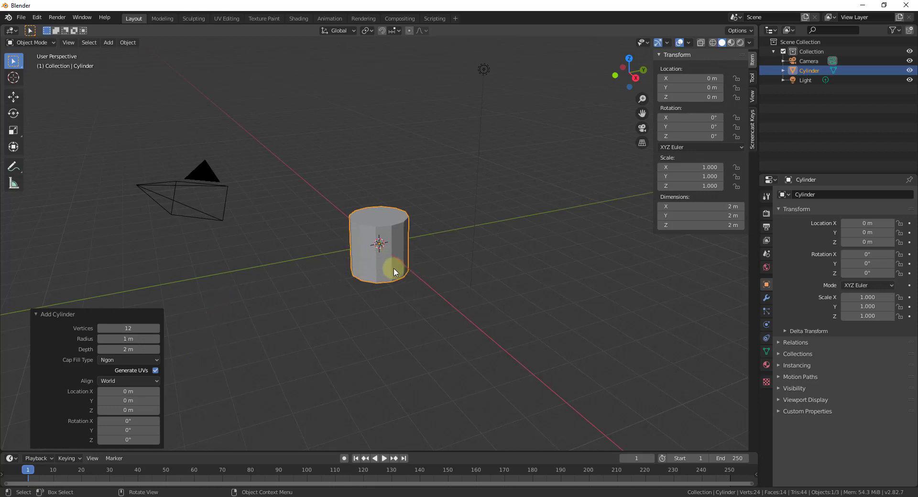
Select the cylinder and move it 1 m straight up along Z onto the ground grid
left_click(421, 261)
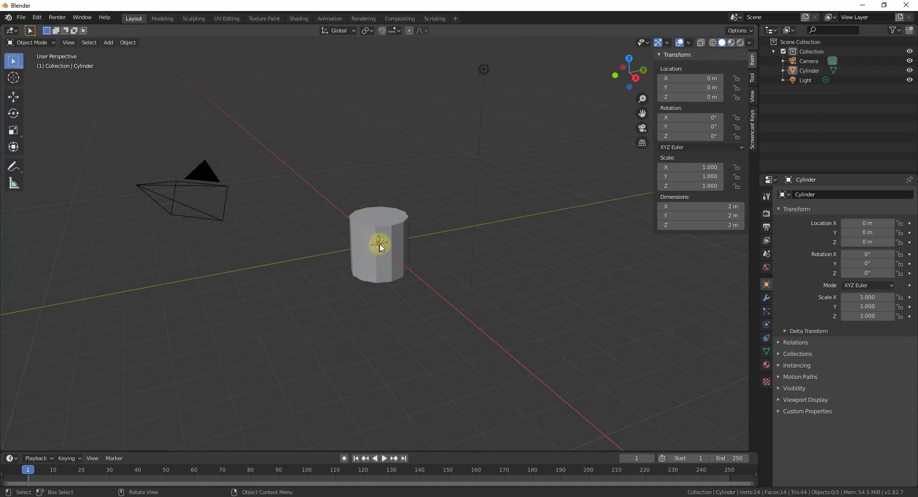
key("g")
key("z")
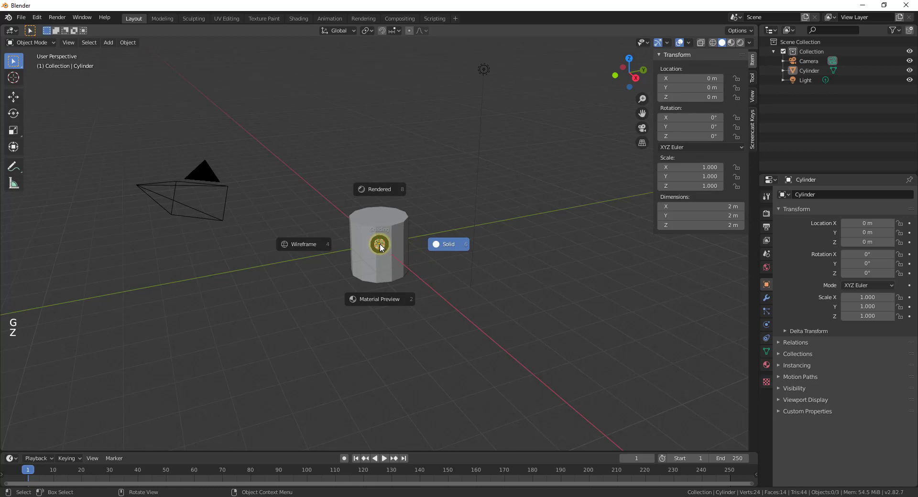
left_click(394, 237)
key("g")
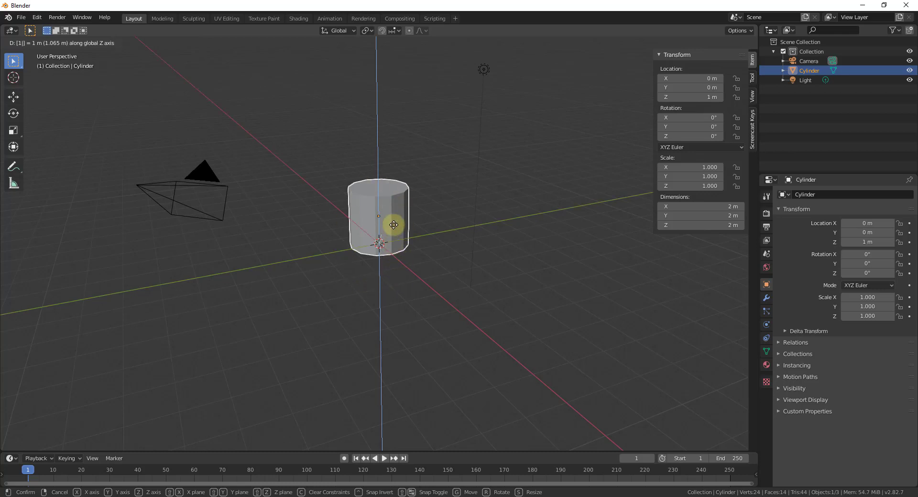
middle_click(392, 206)
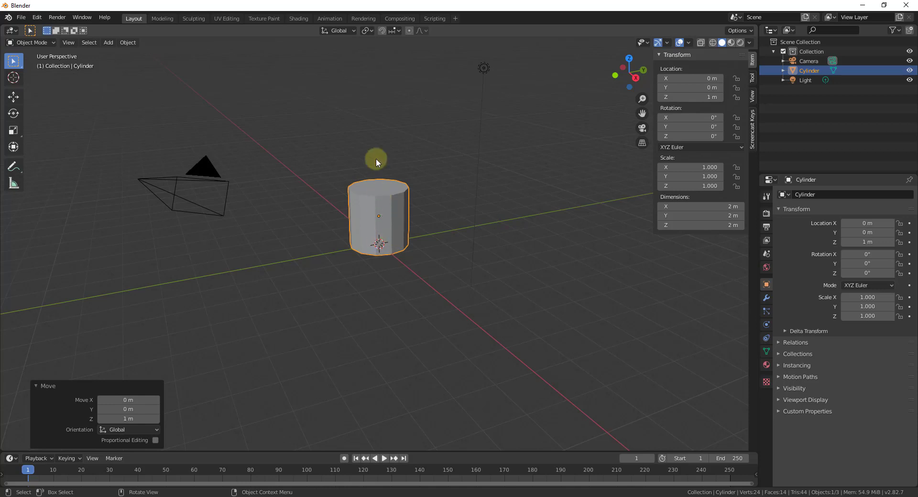
Zoom in on the cylinder before shaping it into a barrel
scroll("up", 3)
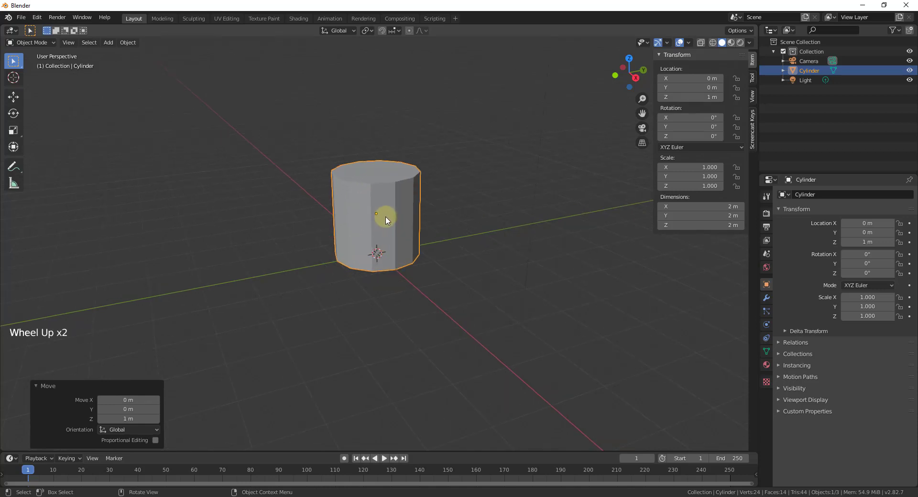
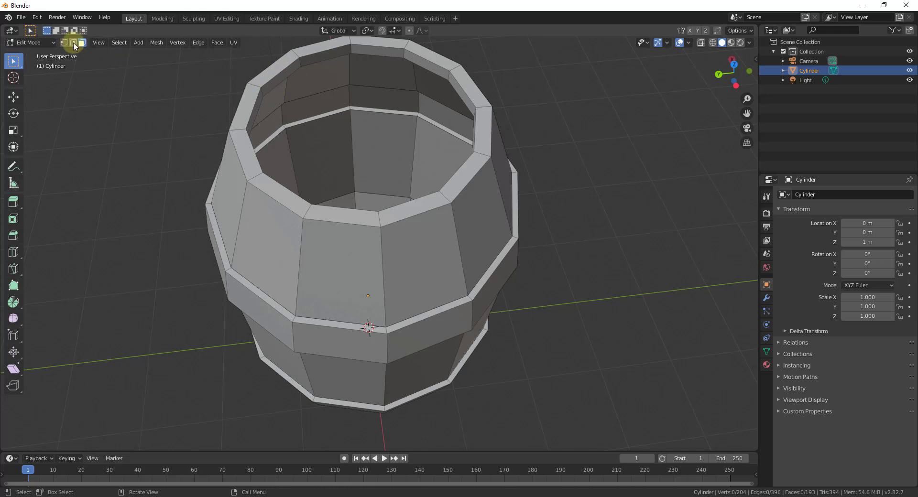
In Edge select, Shift-select the inner rim edges around the gap and fill them with a face (F)
left_click(76, 46)
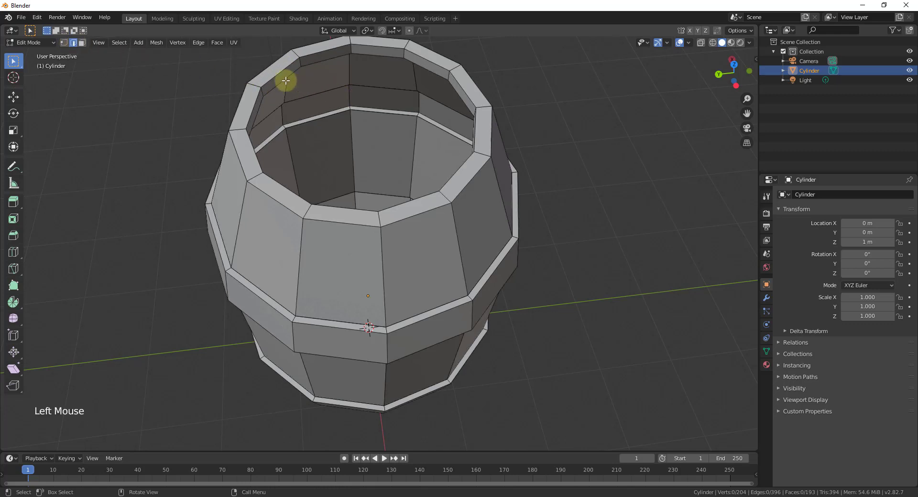
left_click(277, 81)
left_click(280, 80)
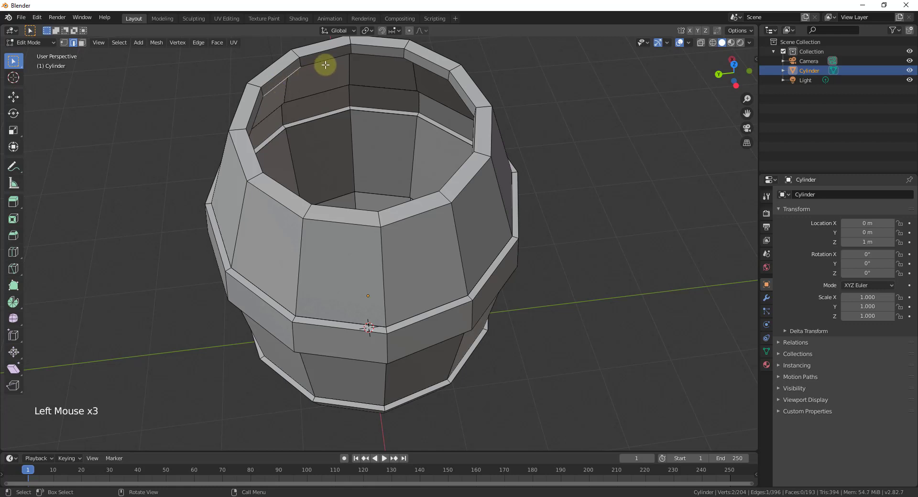
left_click(327, 58)
middle_click(490, 159)
left_click(228, 79)
key("f")
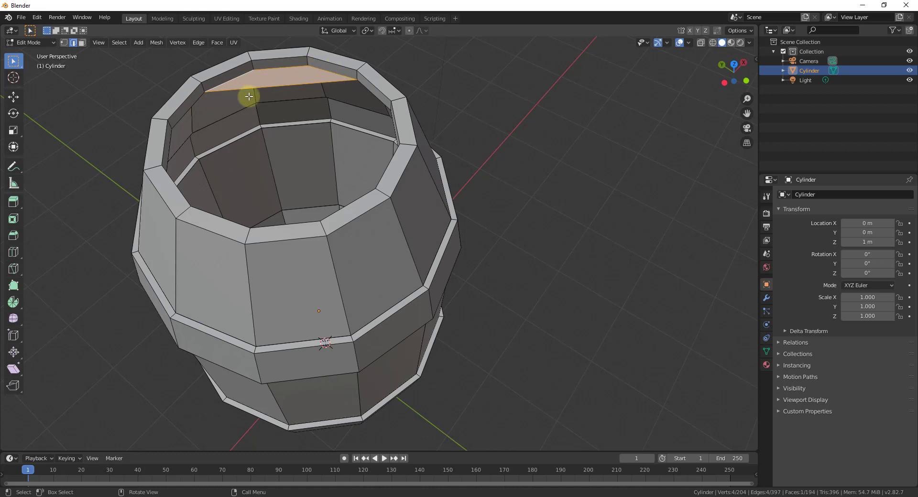
left_click(197, 100)
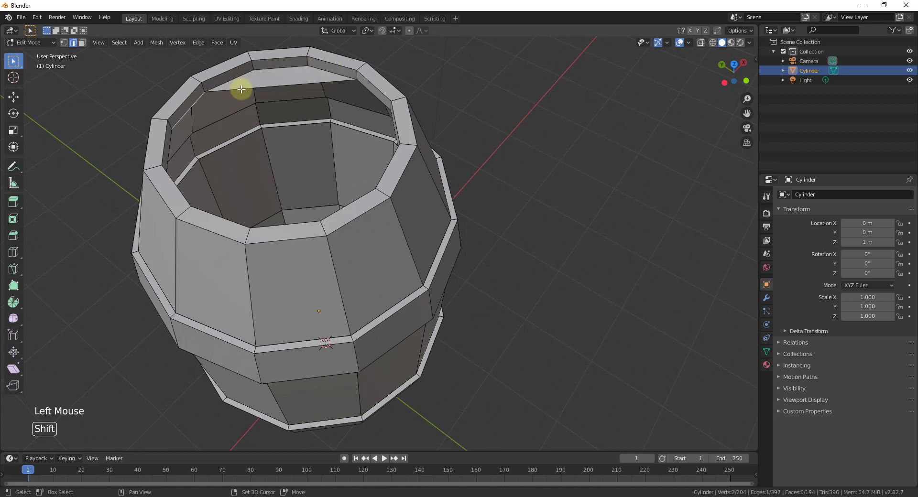
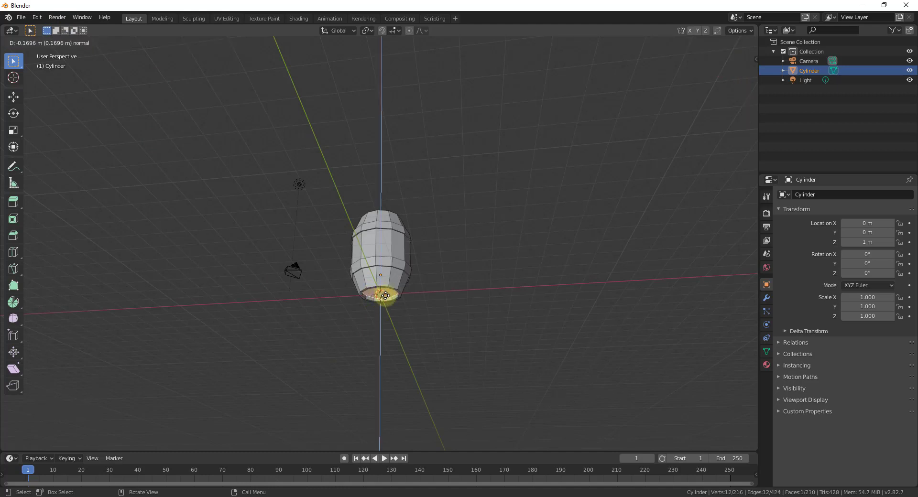
middle_click(424, 238)
middle_click(351, 251)
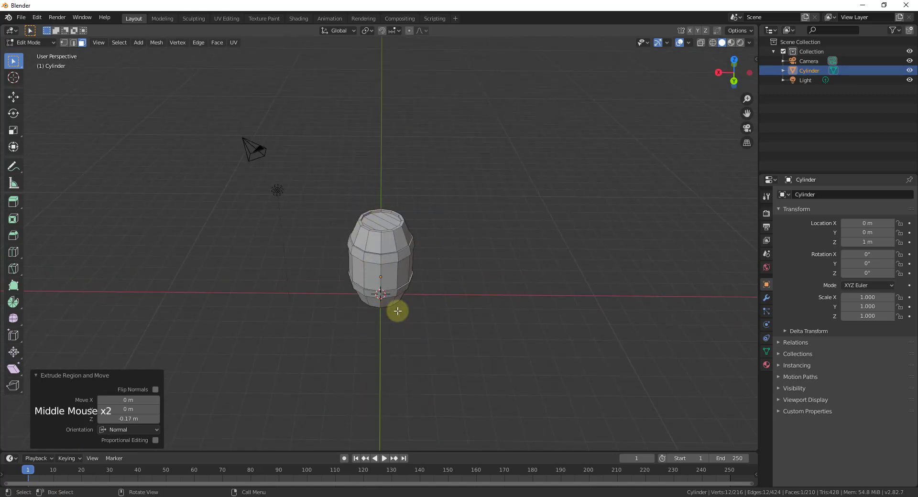
middle_click(390, 277)
scroll("up", 3)
middle_click(419, 285)
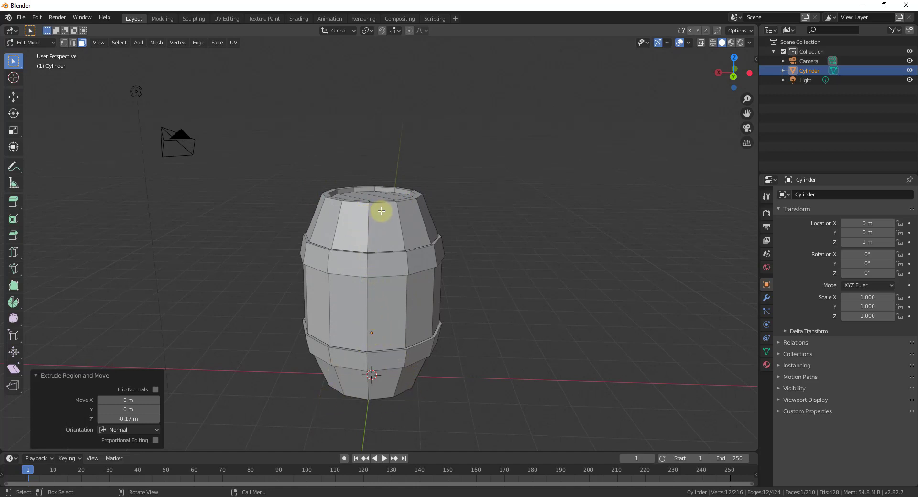
middle_click(499, 220)
Start a loop cut (Ctrl+R) ringing the barrel's upper section below the rim
scroll("up", 3)
key("ctrl+r")
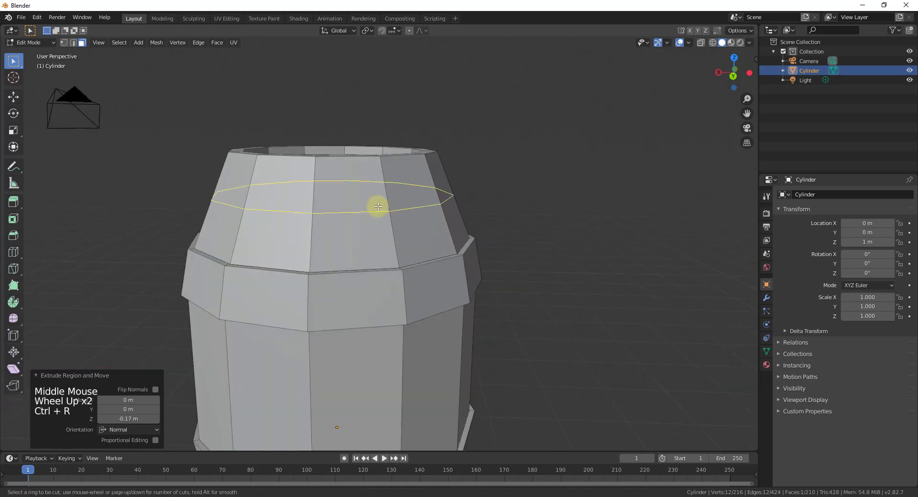
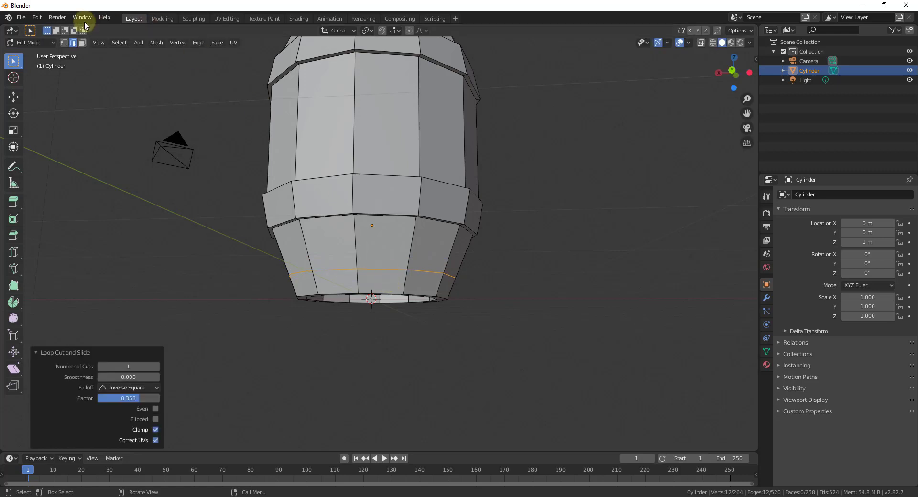
Select the bottom ring of faces and extrude it outward into a base rim
left_click(86, 44)
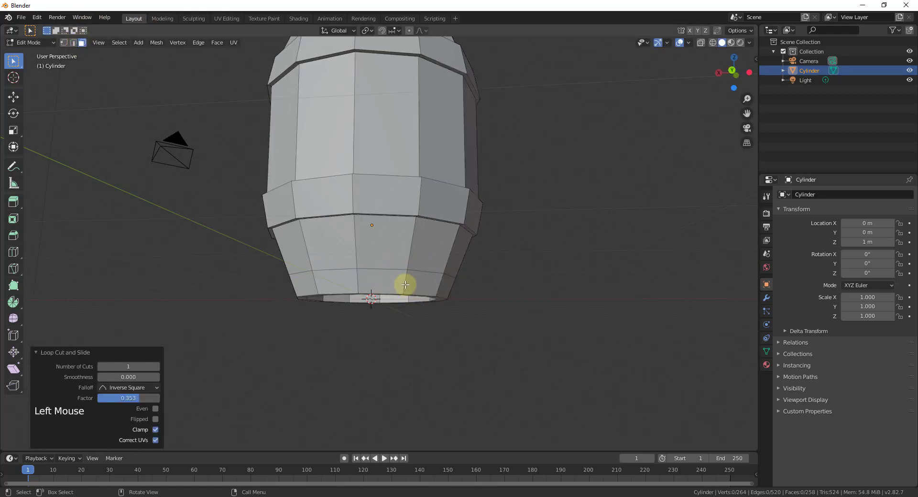
left_click(406, 281)
middle_click(410, 268)
key("e")
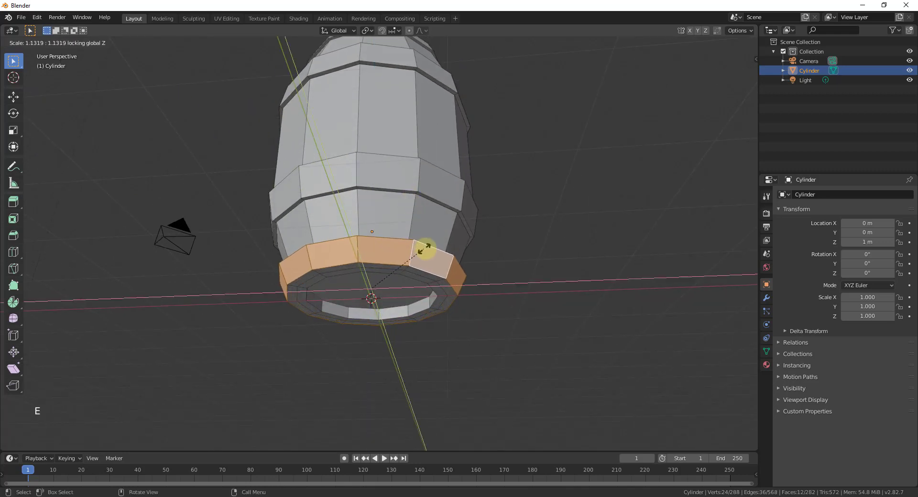
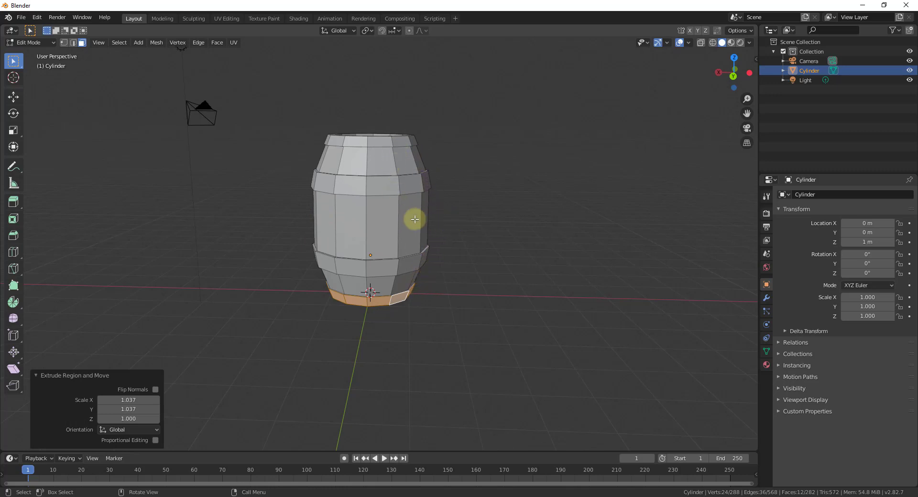
key("ctrl+r")
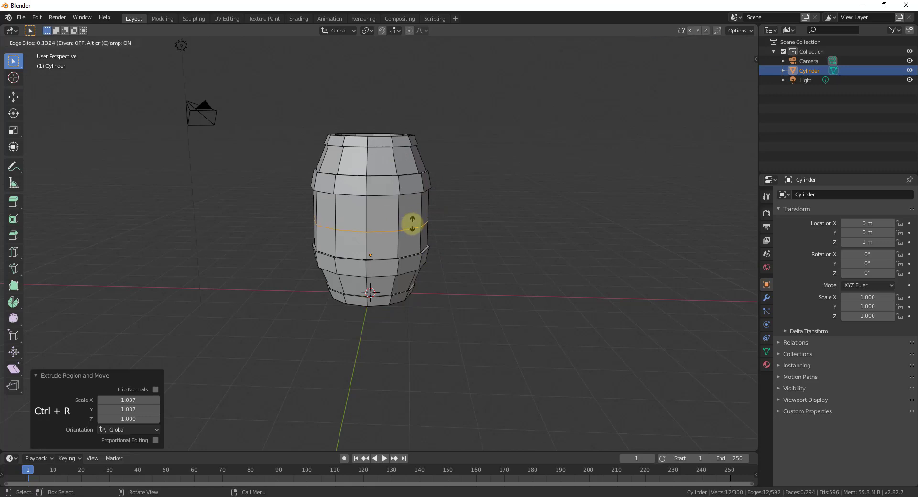
key("s")
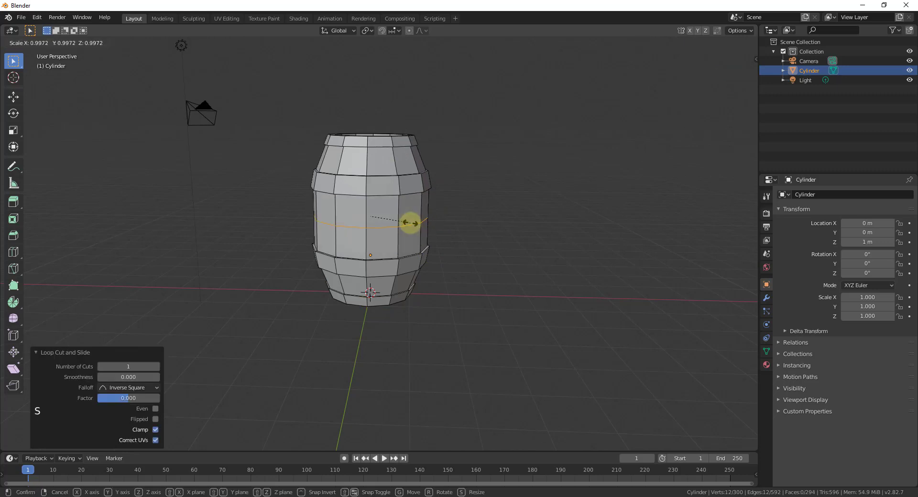
key("ctrl+z")
middle_click(448, 219)
scroll("up", 3)
scroll("down", 3)
scroll("down", 3)
middle_click(415, 190)
middle_click(422, 188)
scroll("up", 3)
scroll("down", 3)
middle_click(445, 200)
middle_click(435, 209)
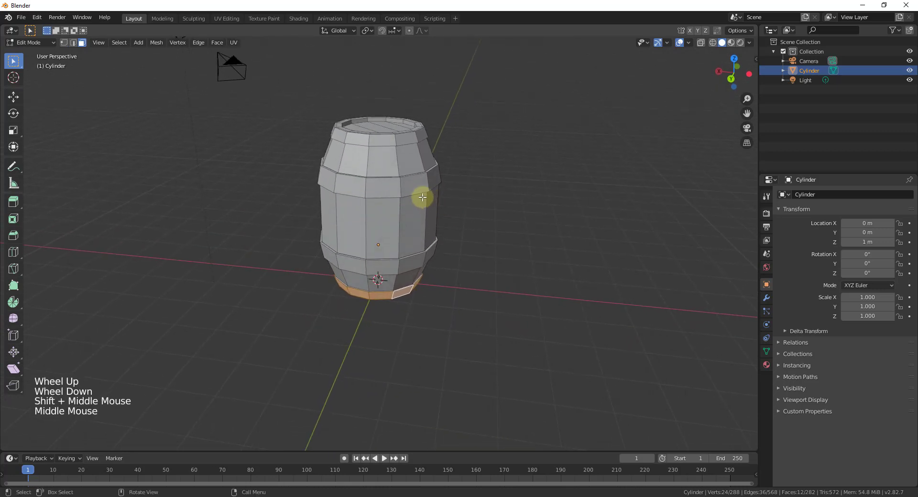
scroll("up", 3)
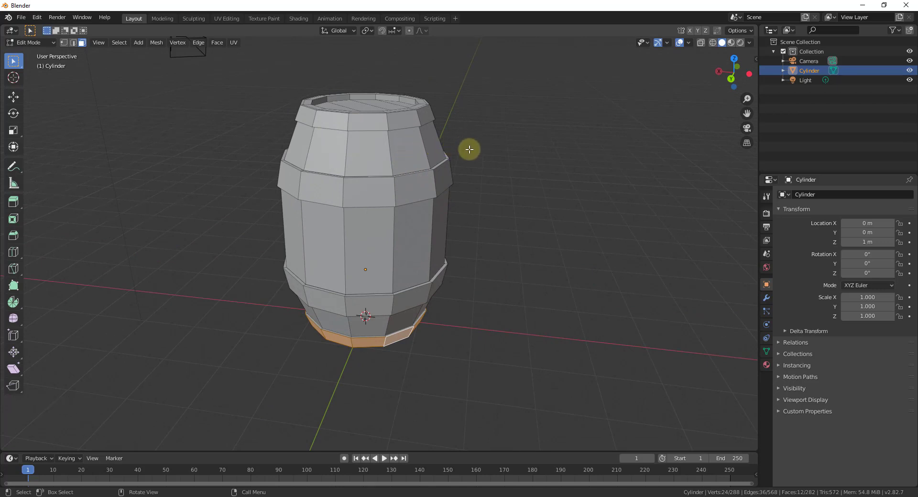
middle_click(405, 186)
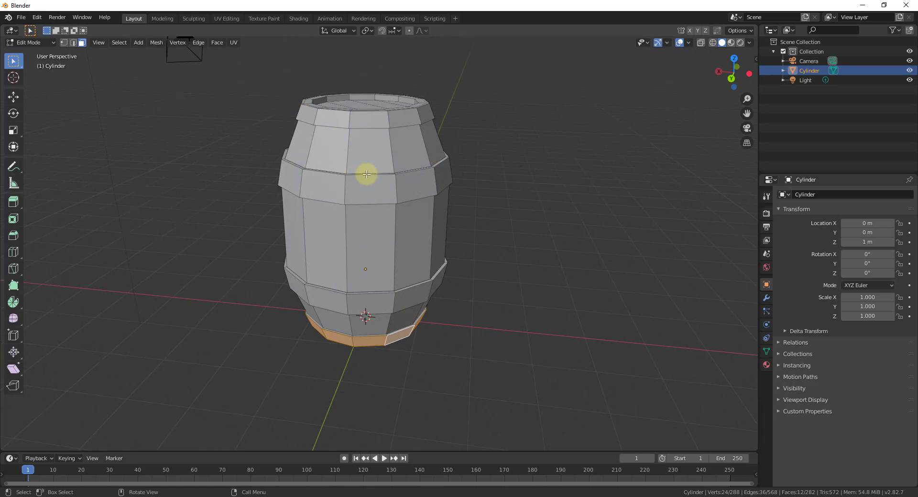
scroll("up", 3)
scroll("down", 3)
middle_click(387, 183)
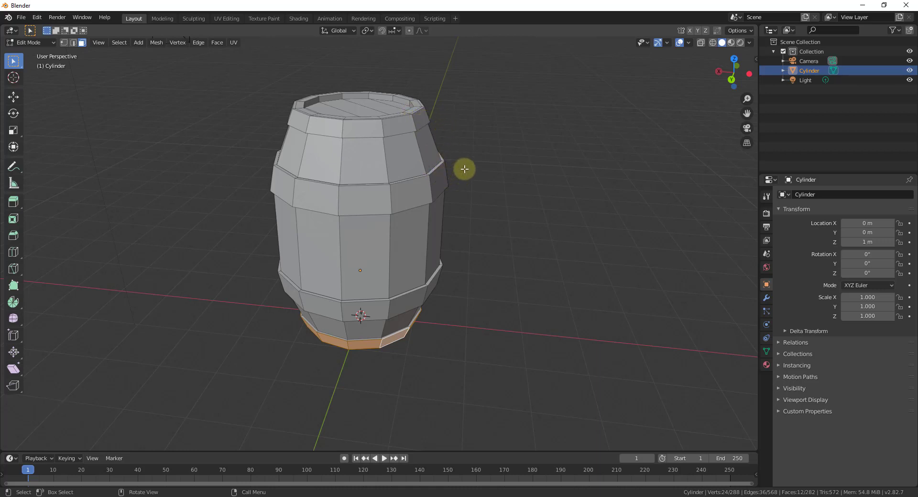
middle_click(459, 152)
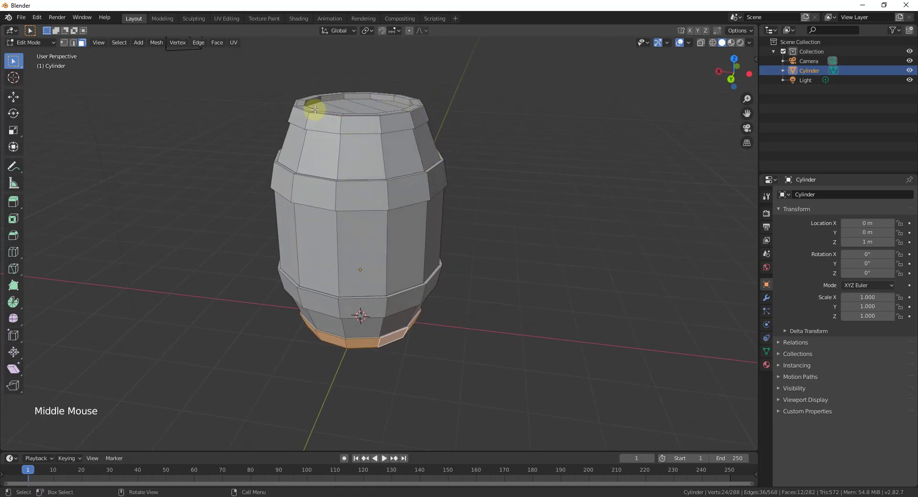
middle_click(395, 218)
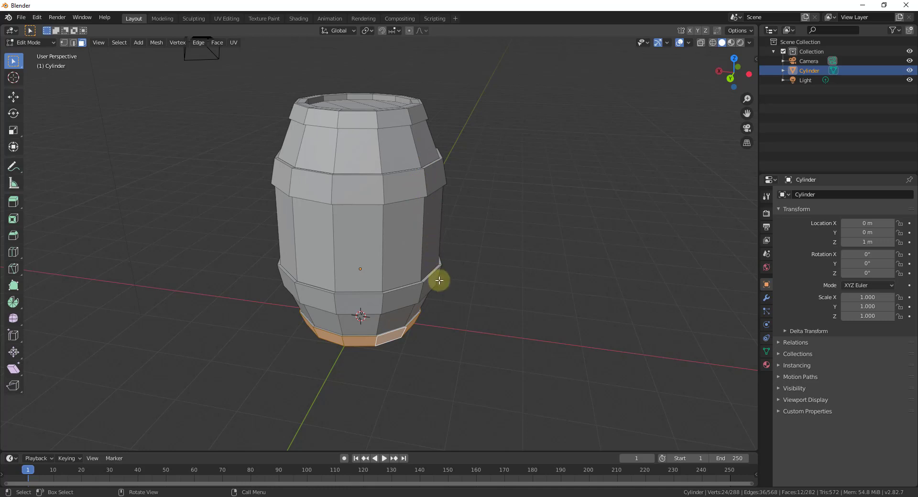
middle_click(412, 260)
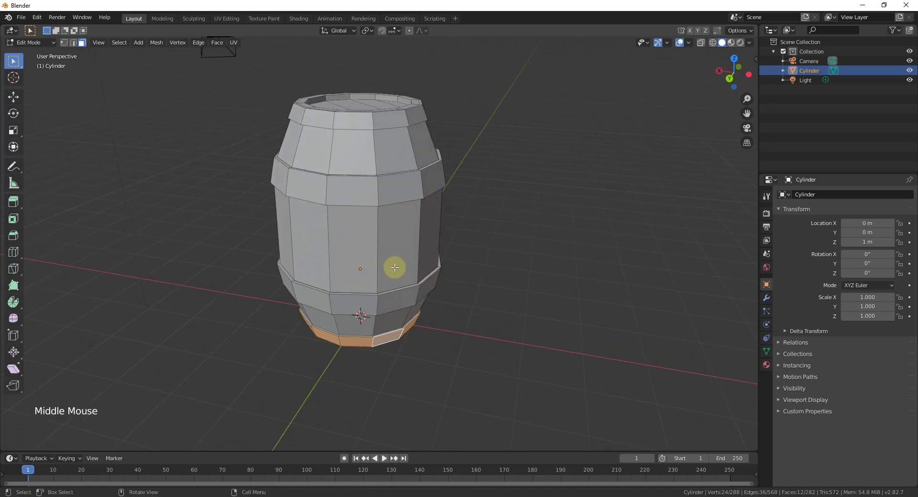
left_click(488, 244)
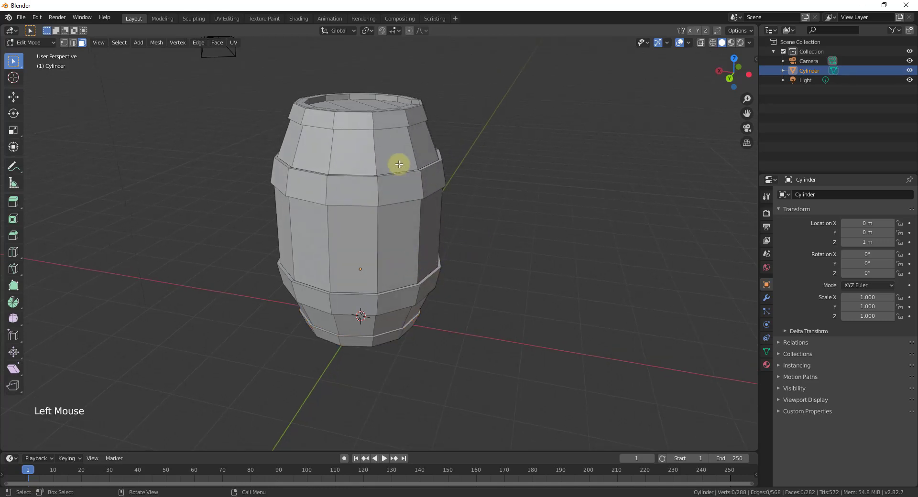
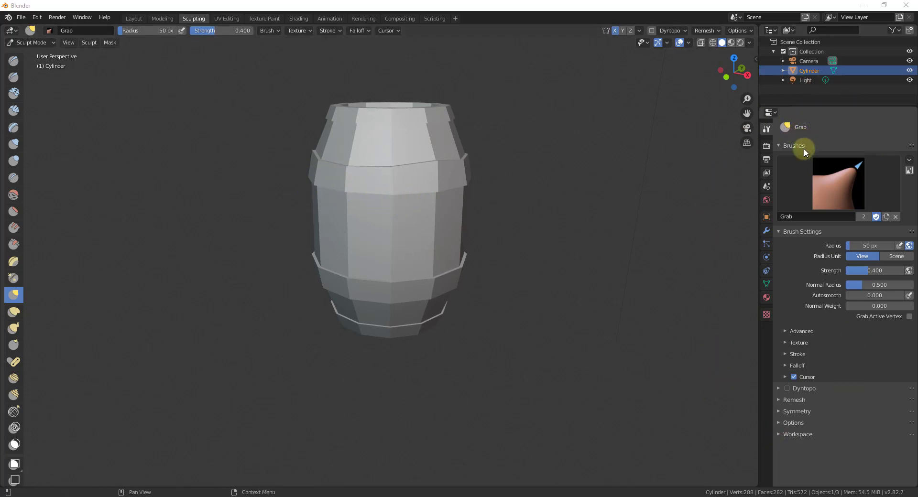
Switch off X-axis mirror symmetry for the sculpt grab brush
left_click(781, 414)
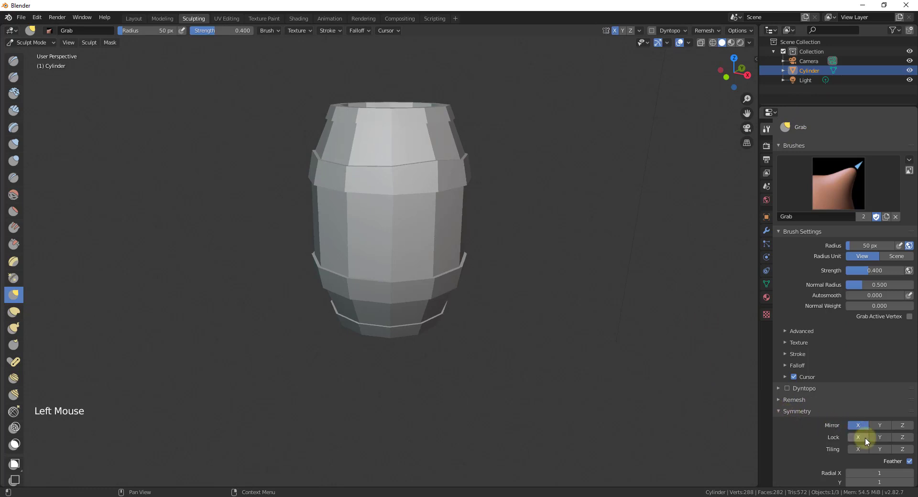
left_click(861, 432)
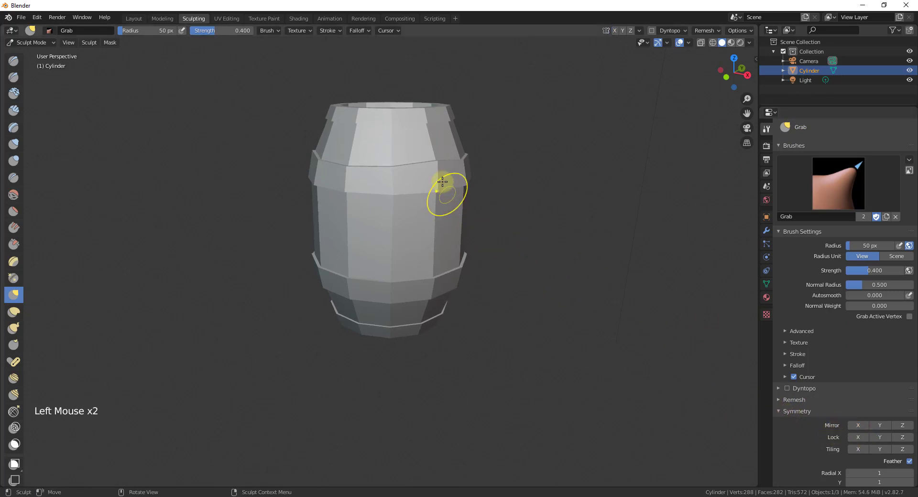
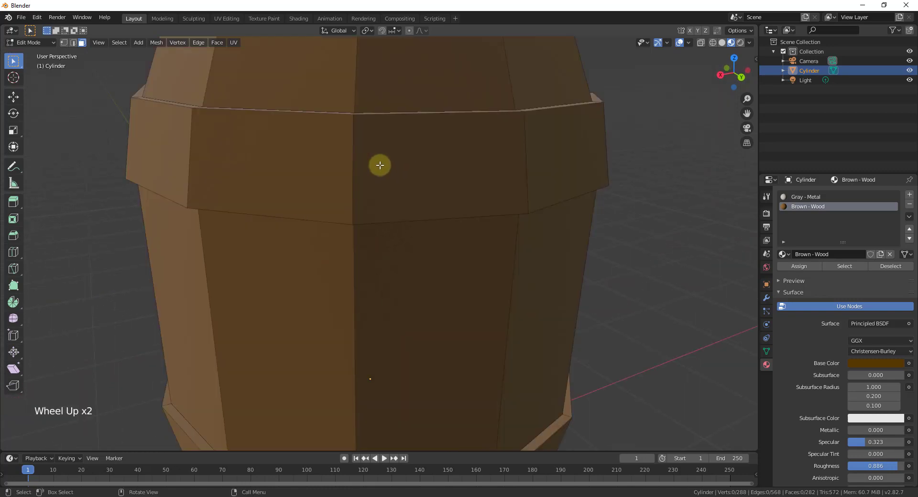
Select the whole face ring forming the barrel's top band
scroll("down", 3)
middle_click(374, 140)
scroll("up", 3)
scroll("up", 3)
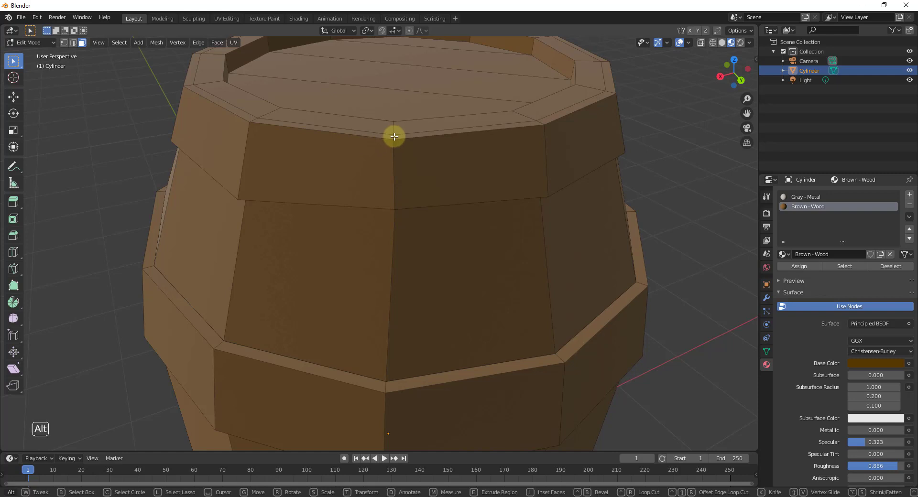
left_click(395, 133)
left_click(394, 148)
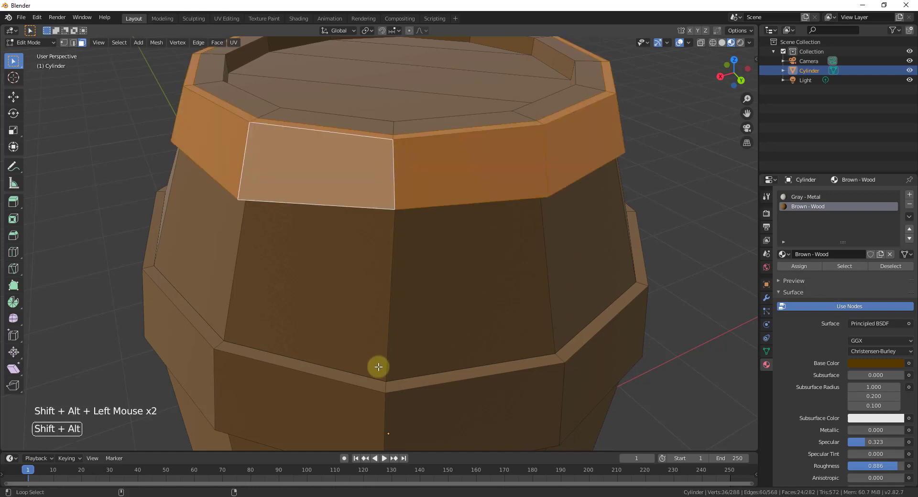
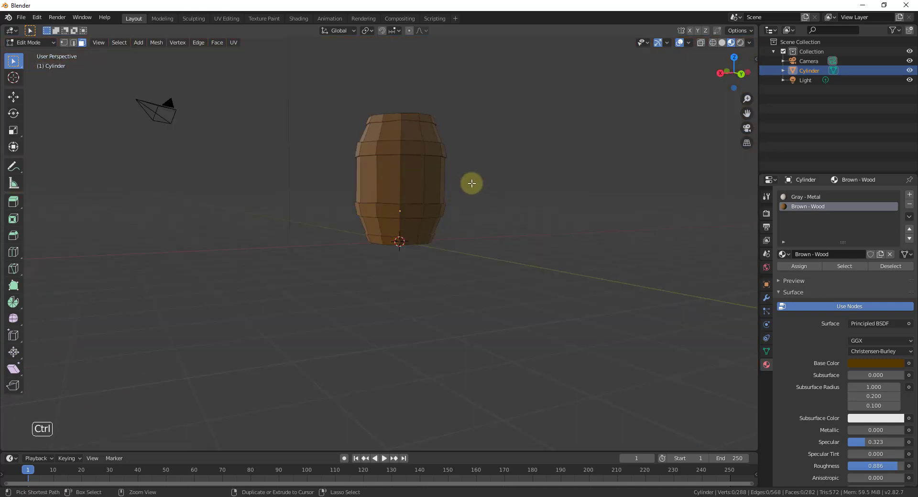
Undo the selection and orbit under and around the barrel to reach the other bands
key("ctrl+z")
middle_click(391, 206)
scroll("up", 3)
scroll("down", 3)
middle_click(427, 170)
scroll("up", 3)
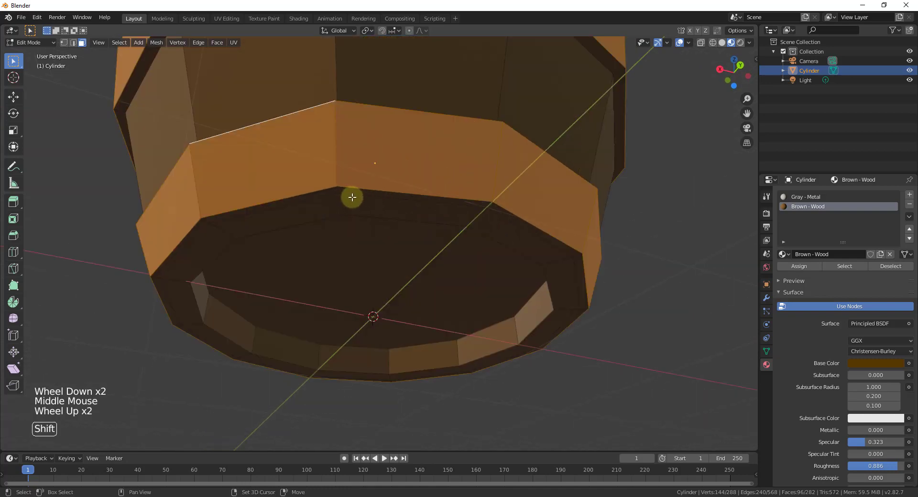
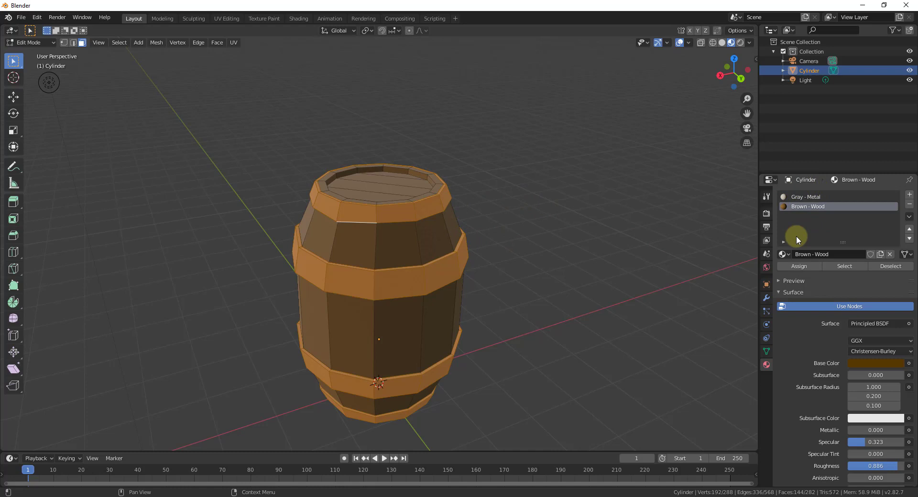
Make Gray - Metal the active material slot for the selected band faces
left_click(818, 201)
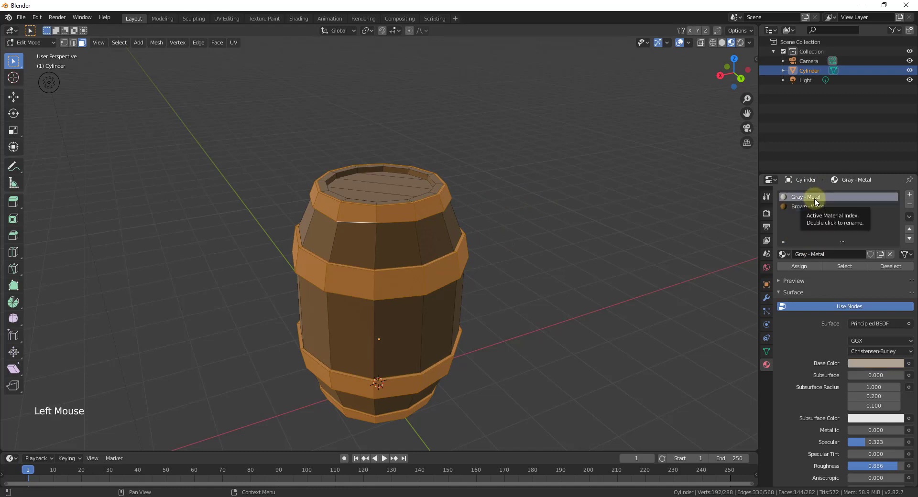
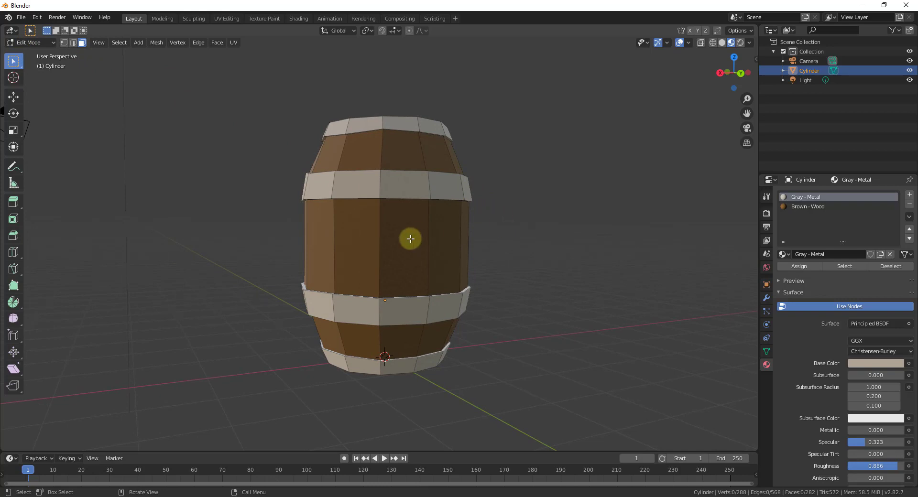
key("z")
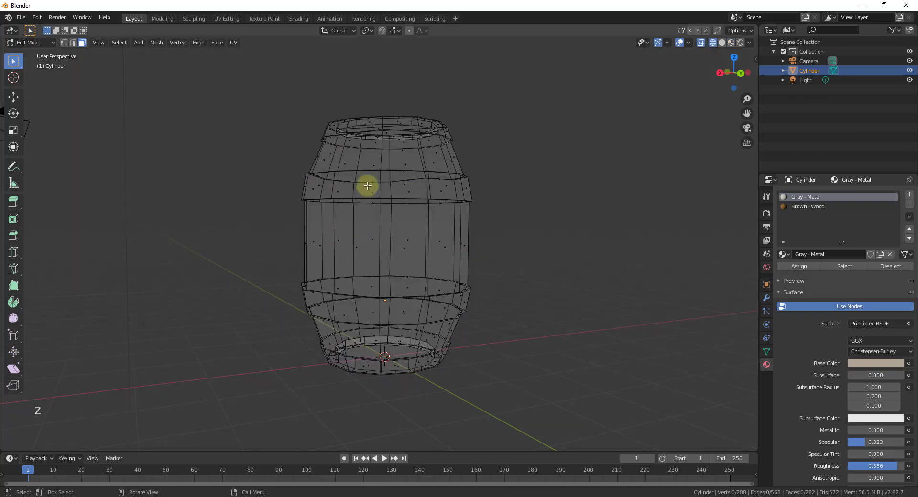
left_click(256, 89)
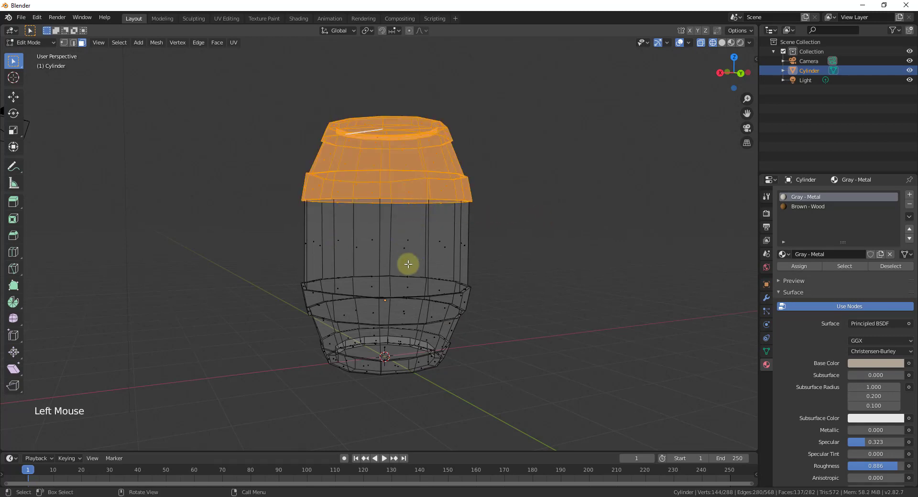
key("g")
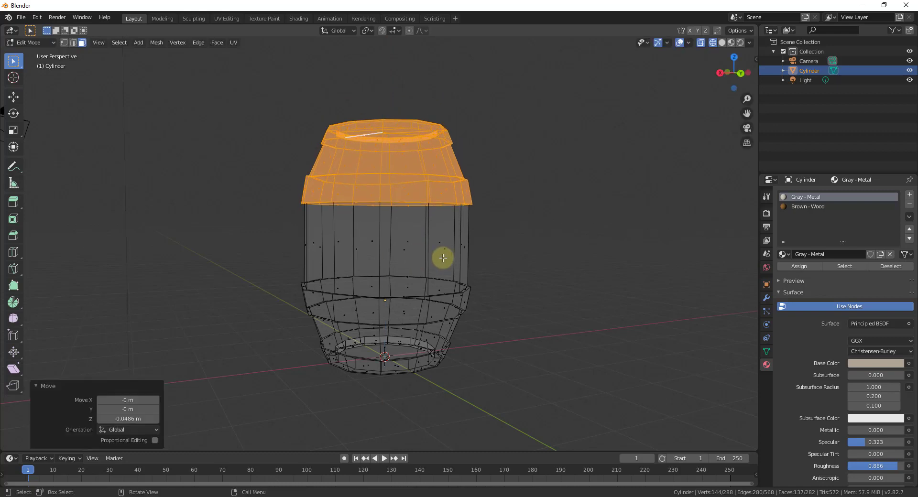
key("z")
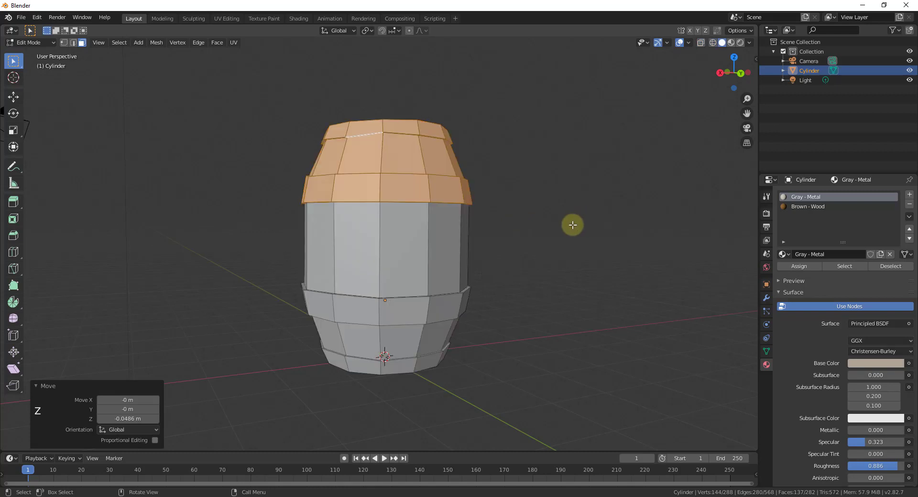
middle_click(561, 226)
left_click(542, 260)
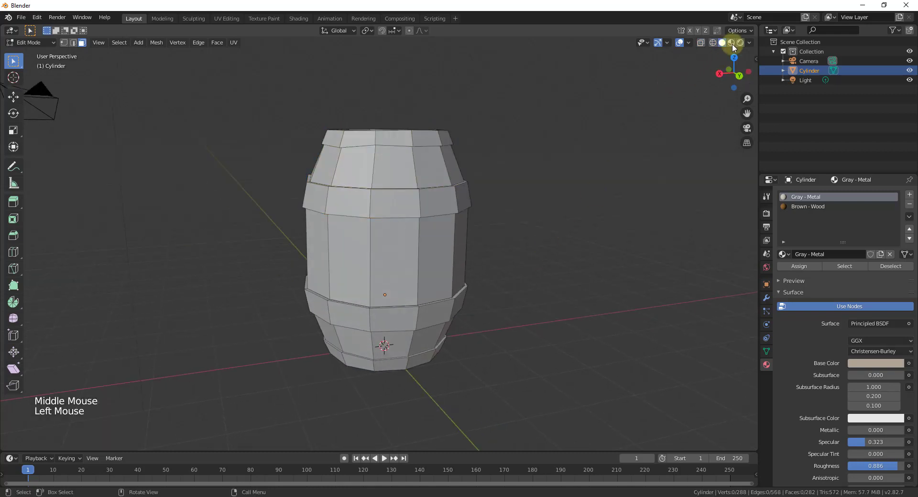
left_click(736, 47)
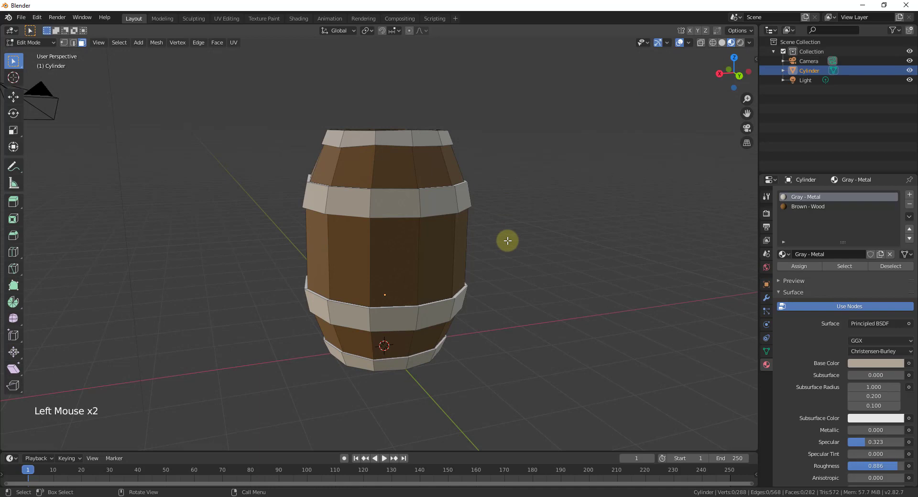